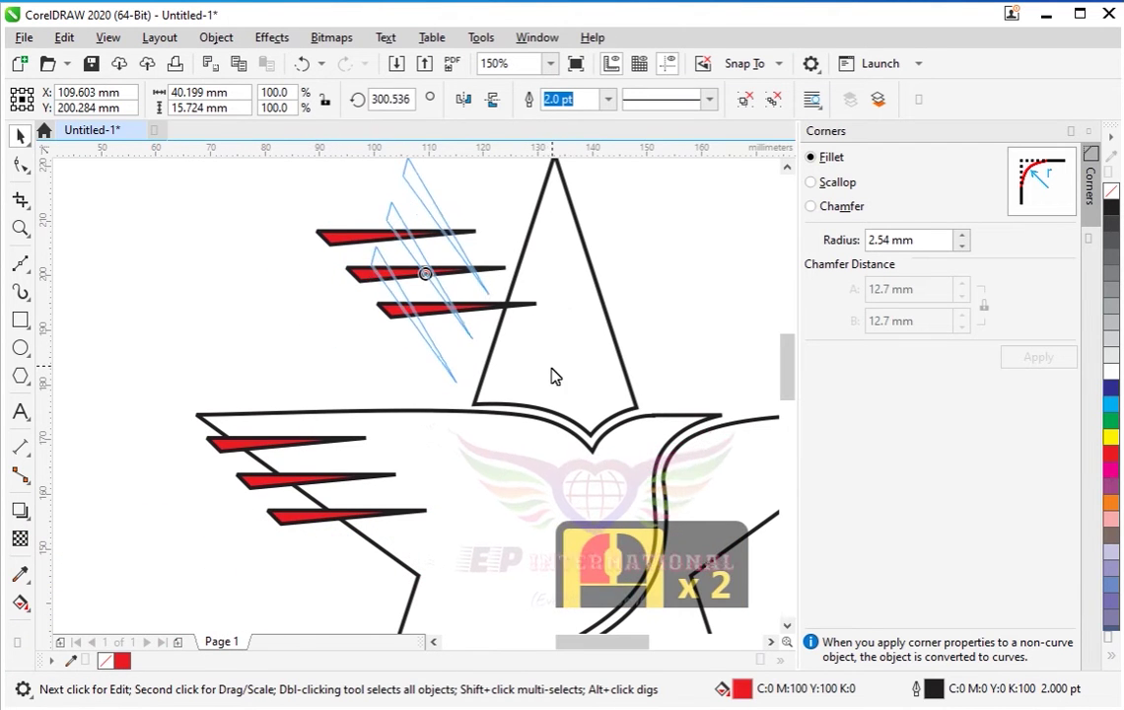
# Tilt the duplicated three red stripes to a steep diagonal and place them on the upper wing
pyautogui.moveTo(537, 377); pyautogui.dragTo(479, 357)
pyautogui.middleClick(479, 357)
pyautogui.moveTo(455, 424); pyautogui.dragTo(493, 427)
pyautogui.click(387, 280)
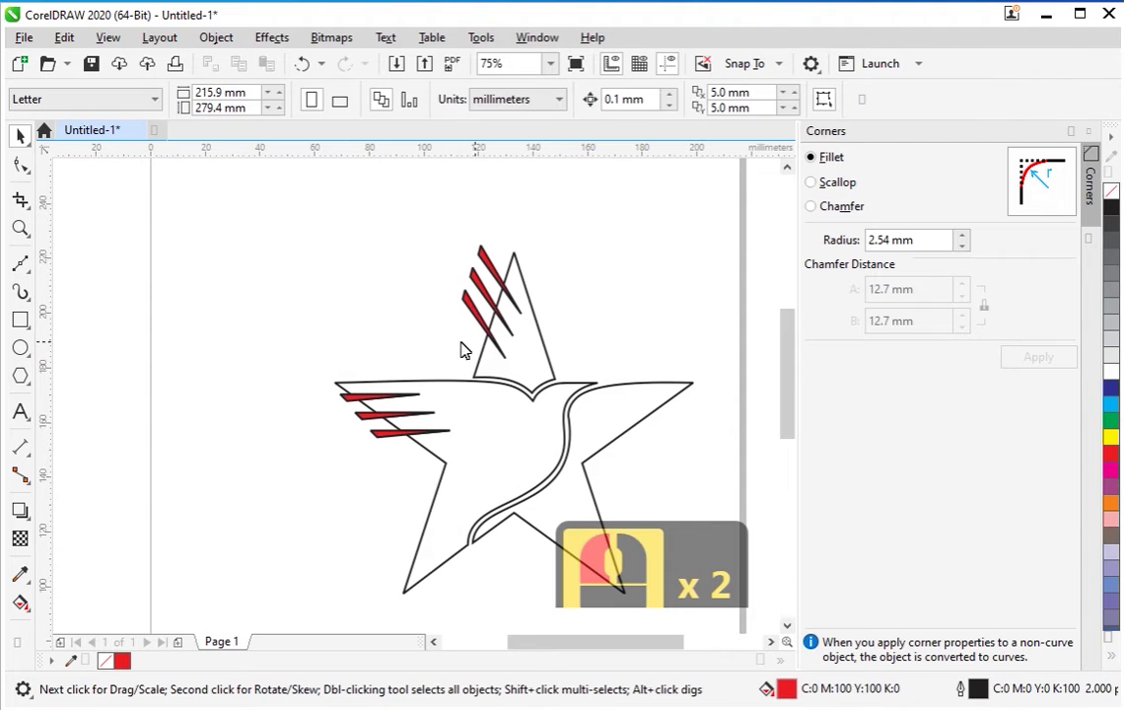